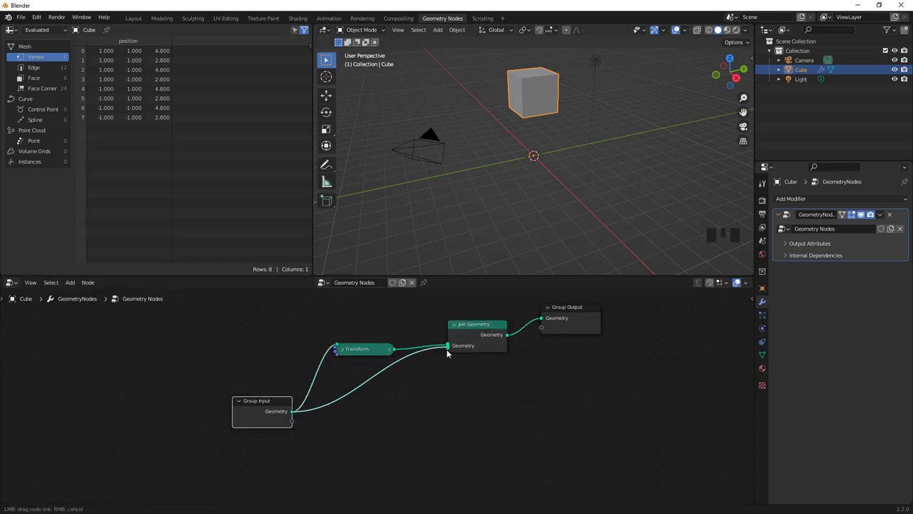
Step: Feed Group Input into Join Geometry, duplicate Transform twice, and link the third copy into the join
{"action": "left_click", "coordinate": [450, 353]}
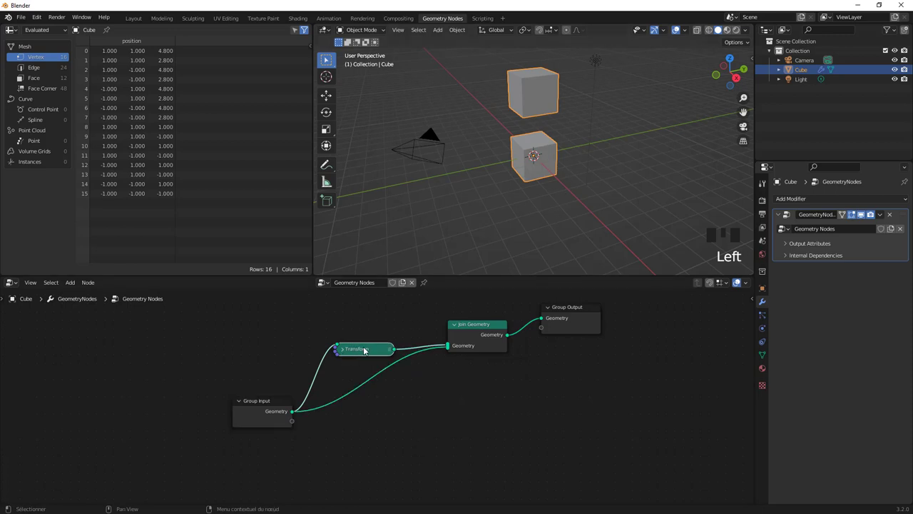
{"action": "key", "text": "shift+d"}
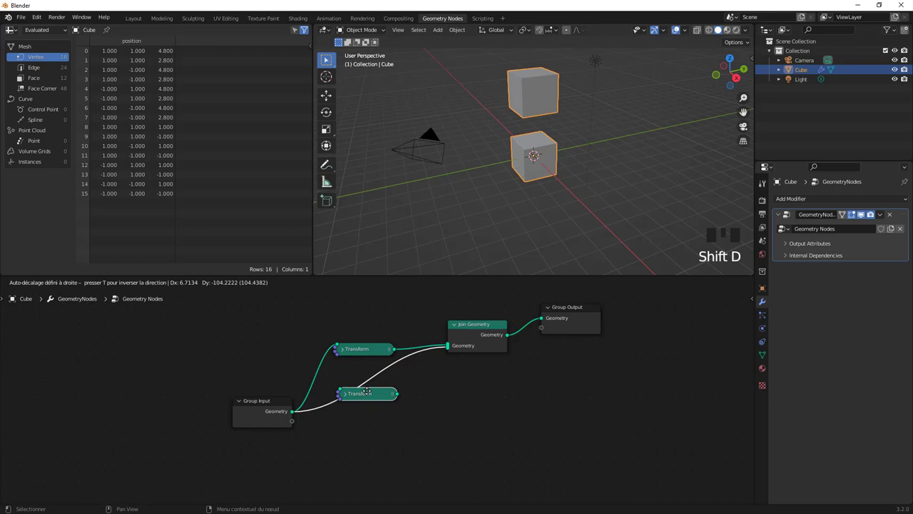
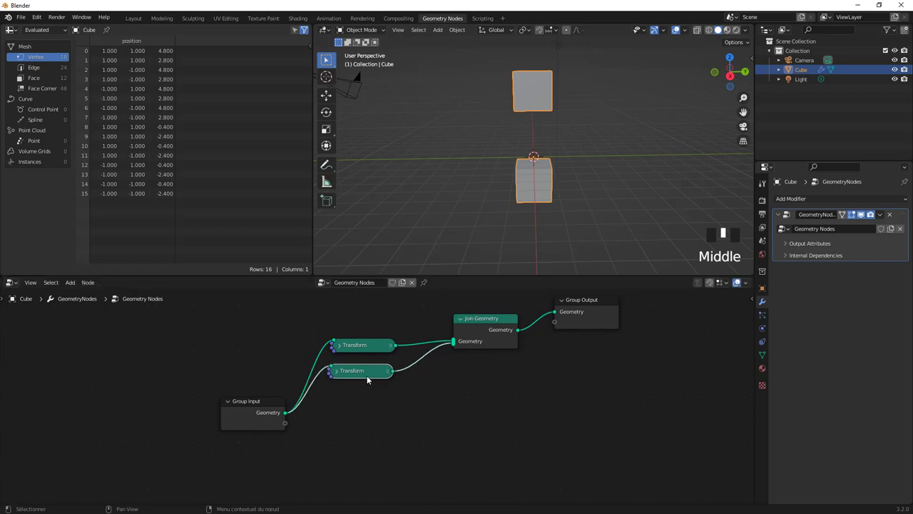
{"action": "key", "text": "shift+d"}
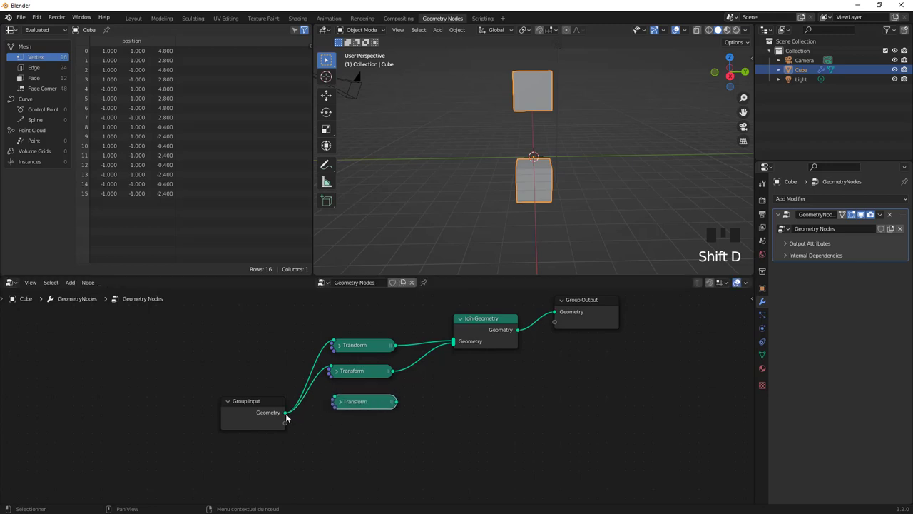
{"action": "left_click", "coordinate": [343, 398]}
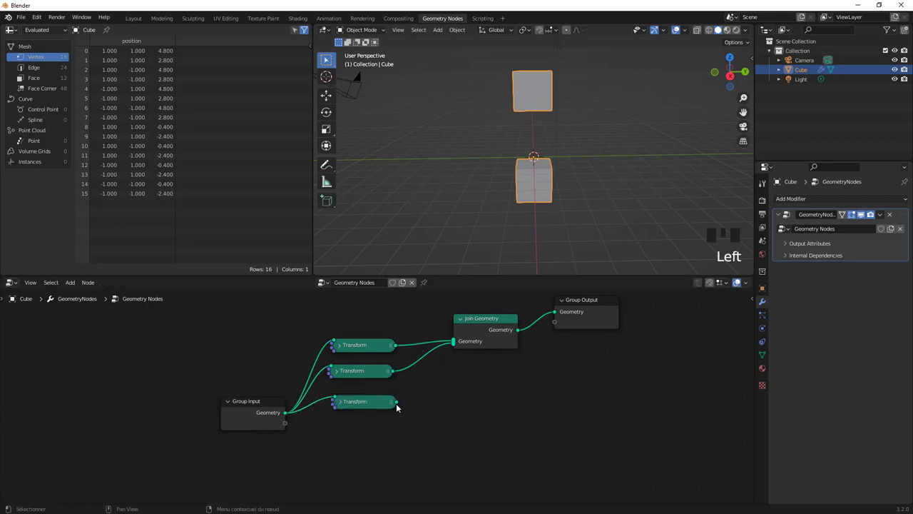
{"action": "left_click", "coordinate": [459, 349]}
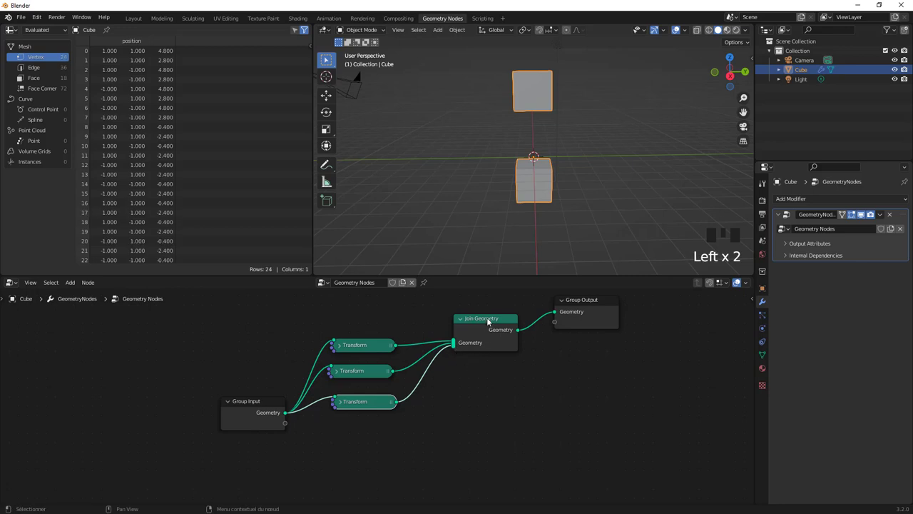
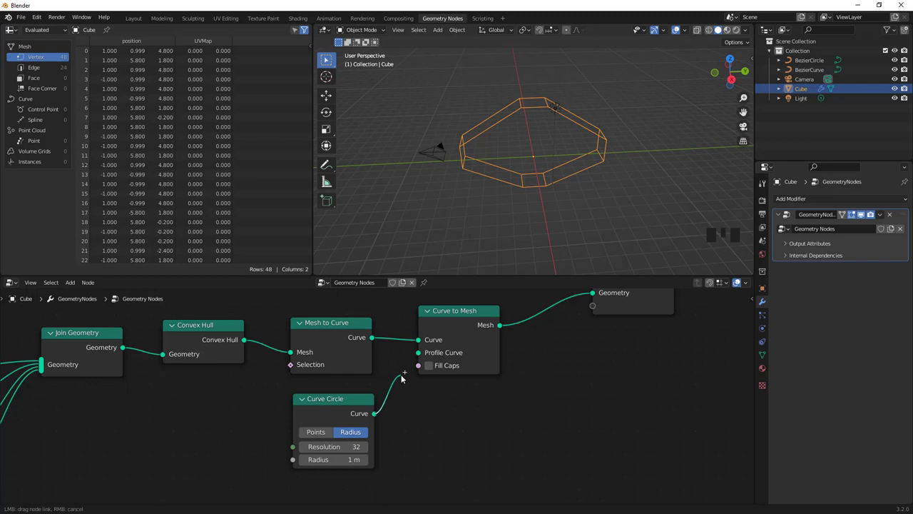
Step: Set the scene length unit and wire Curve Circle into Curve to Mesh as the tube profile
{"action": "left_click", "coordinate": [404, 378]}
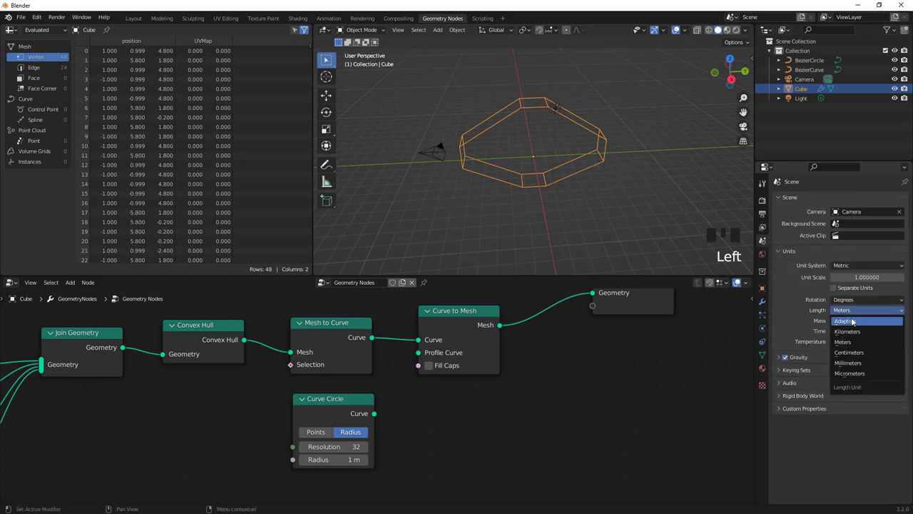
{"action": "left_click_drag", "start_coordinate": [855, 358], "coordinate": [419, 353]}
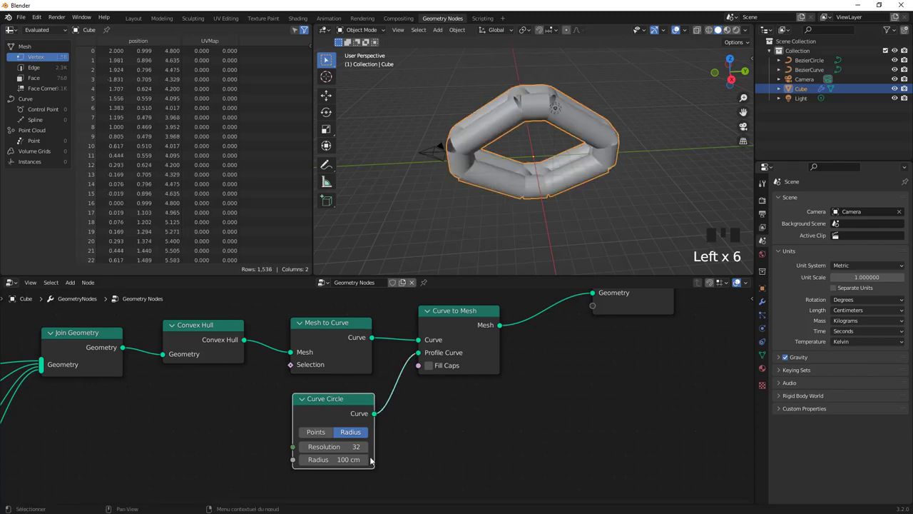
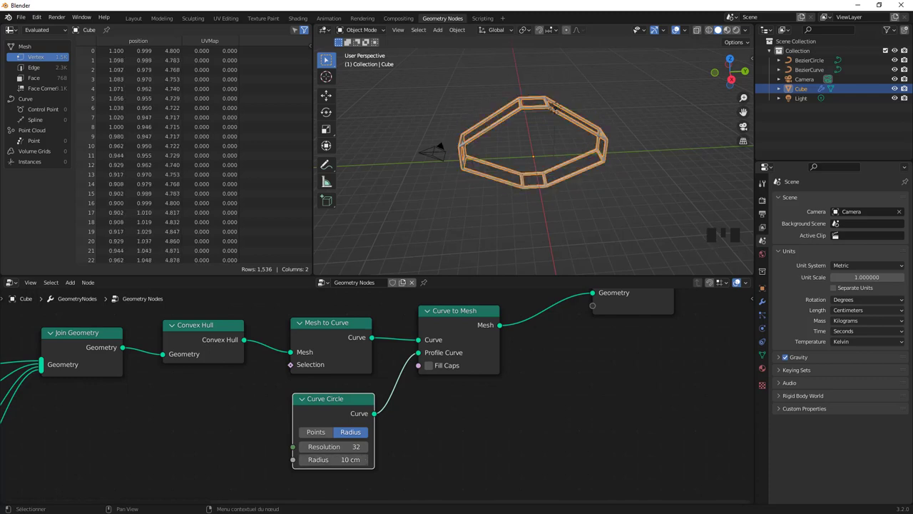
Step: Pan and zoom the node editor to make room for the next node
{"action": "middle_click", "coordinate": [483, 202]}
{"action": "scroll", "scroll_direction": "up", "scroll_amount": 3}
{"action": "scroll", "scroll_direction": "down", "scroll_amount": 3}
{"action": "scroll", "scroll_direction": "down", "scroll_amount": 3}
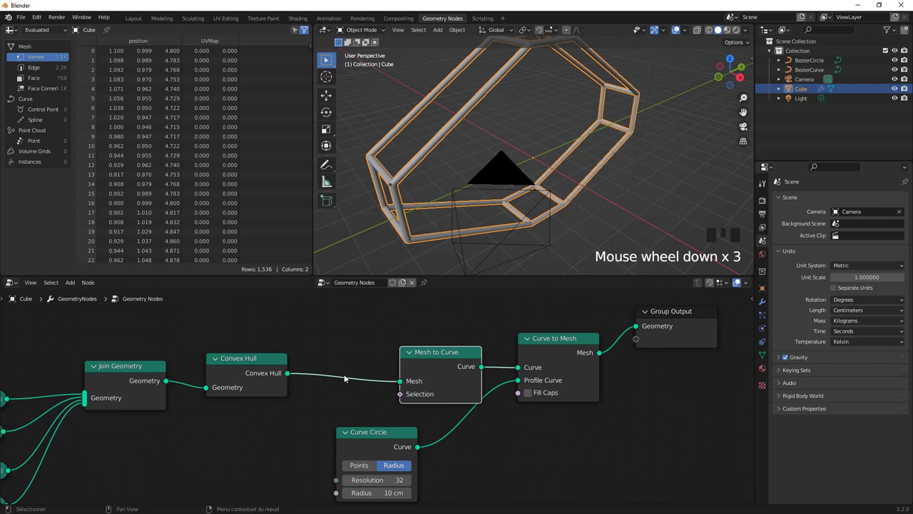